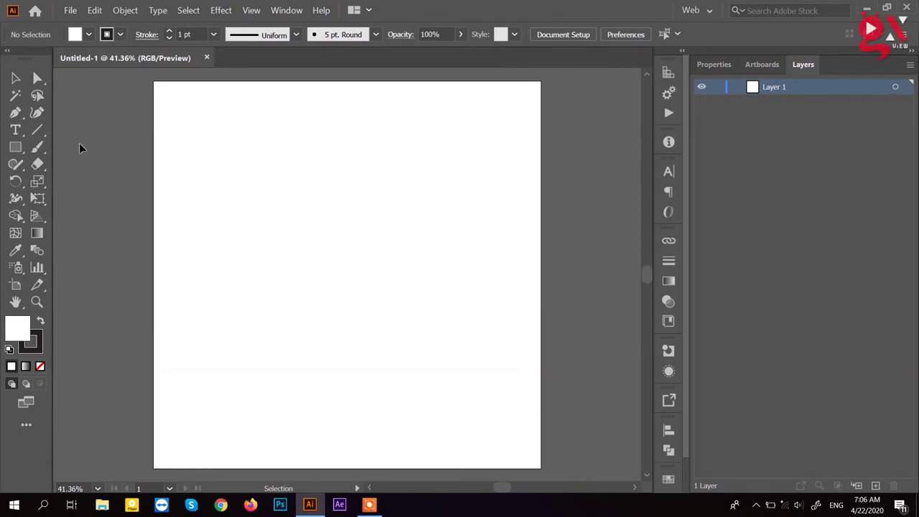
Place a square near the middle of the blank artboard with the Rectangle tool.
left_click(24, 153)
Give the square a solid red fill and a 10 pt dark stroke.
left_click_drag(24, 153, 373, 302)
left_click_drag(372, 301, 130, 237)
left_click_drag(130, 238, 645, 164)
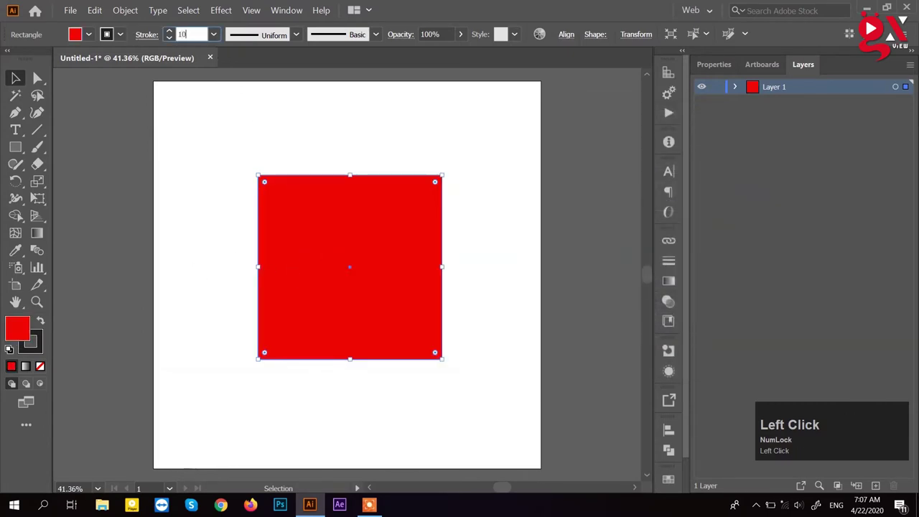
Deselect the square to view its thick dark outline on the artboard.
left_click(225, 196)
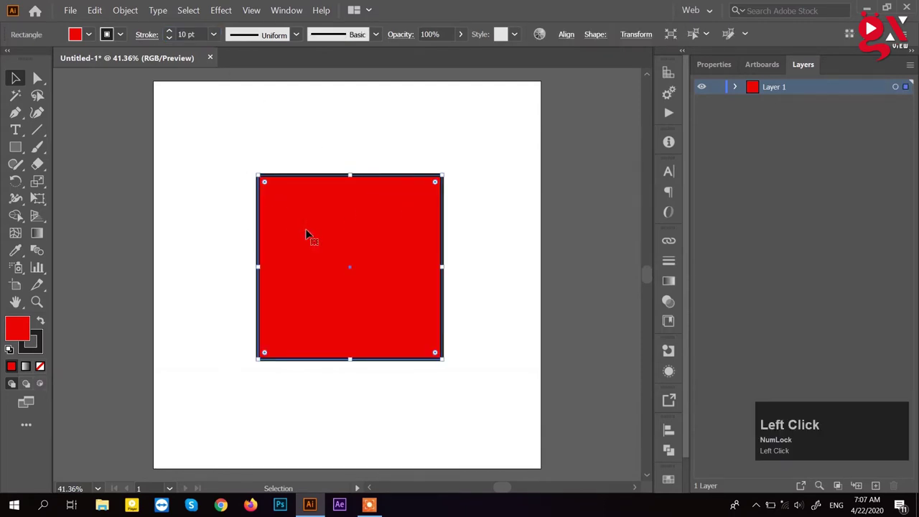
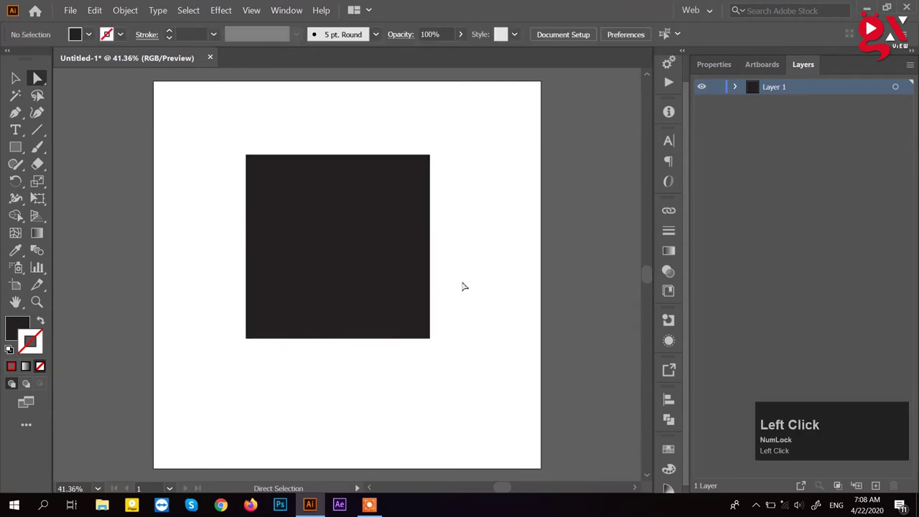
Select the dark square with the Selection tool and browse the Object transform commands.
key("v")
left_click(403, 276)
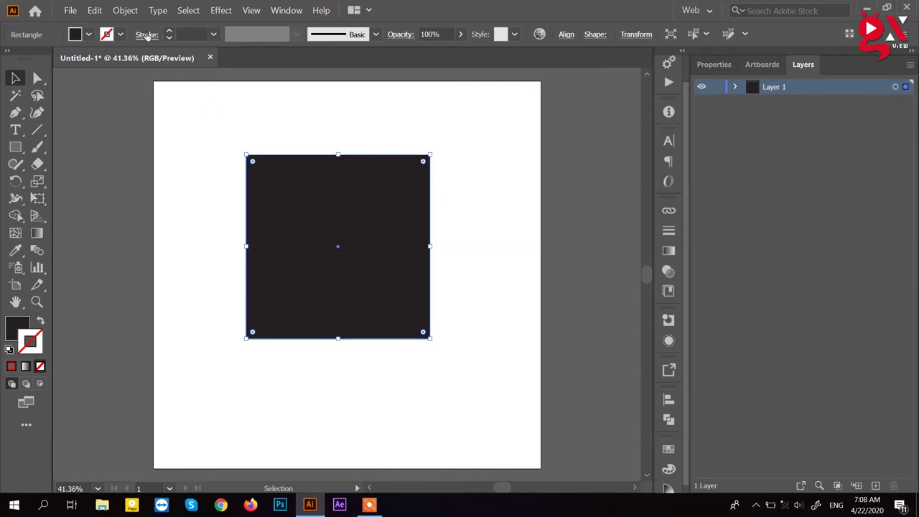
double_click(133, 17)
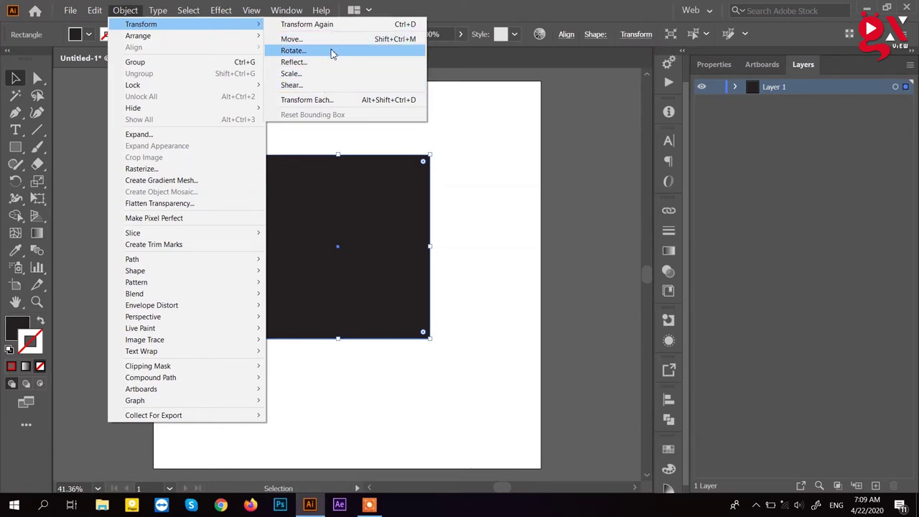
Close the menu, leaving the dark square deselected on the artboard.
left_click(469, 144)
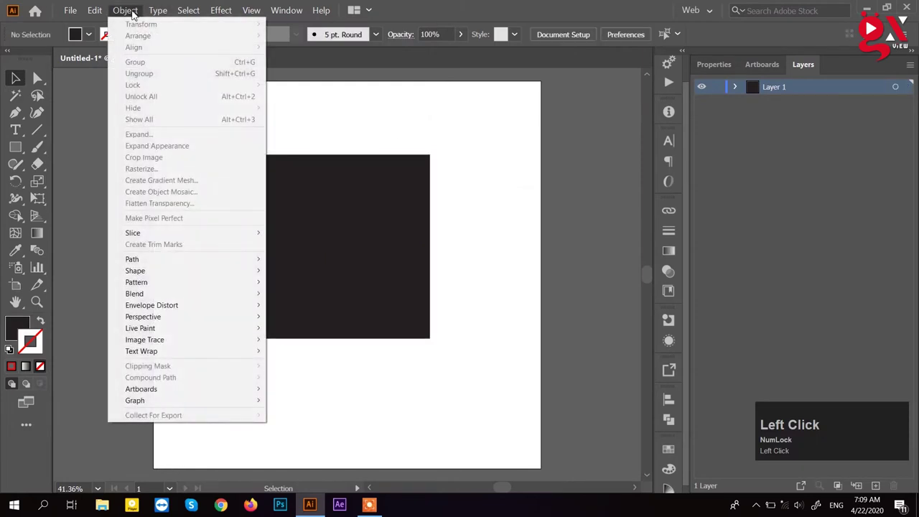
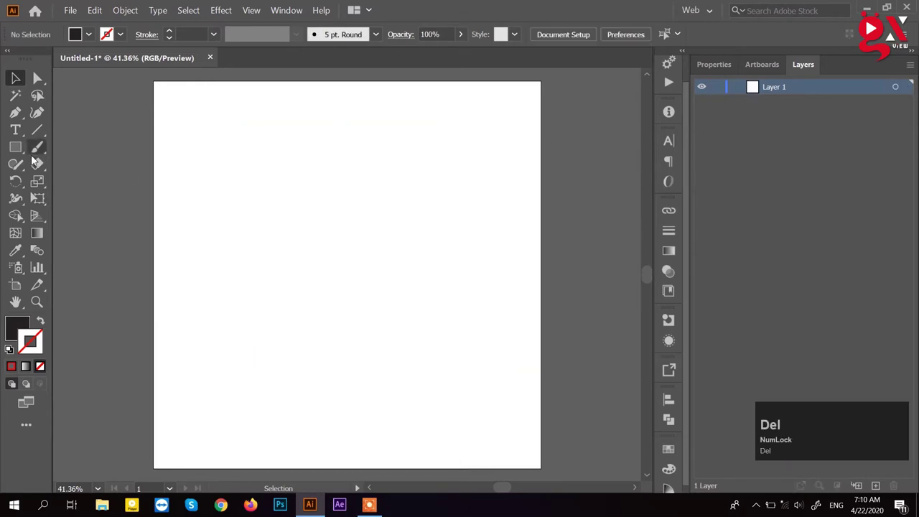
Switch to the Rectangle tool to draw a new dark rectangle.
left_click(26, 152)
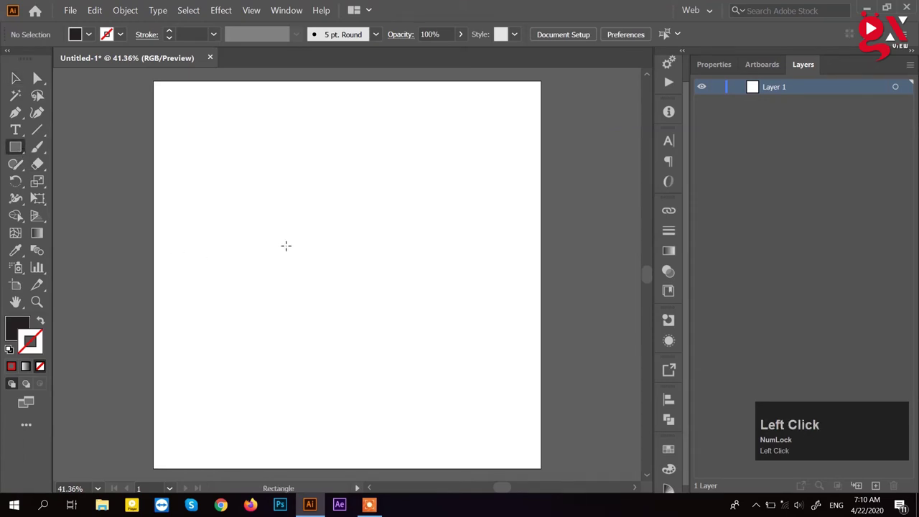
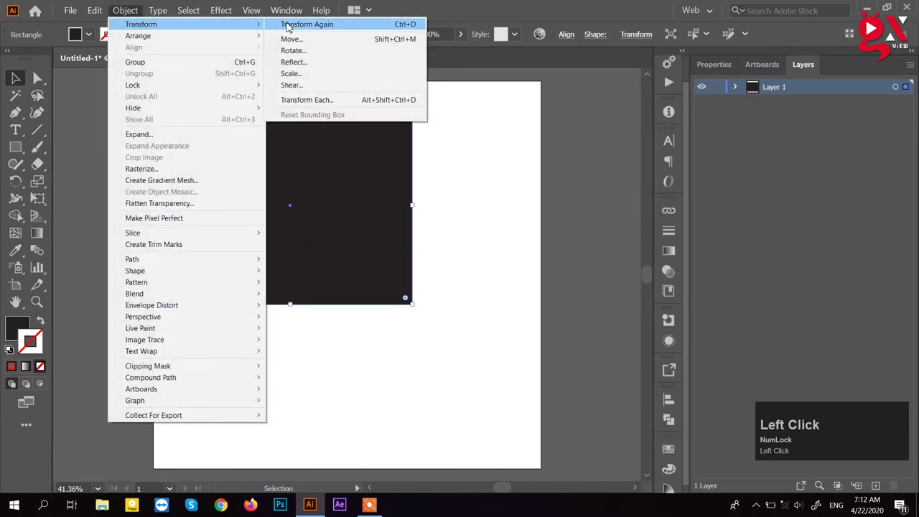
Bring up the Move dialog for the rectangle with a 20 px horizontal, 0 px vertical offset.
left_click(298, 43)
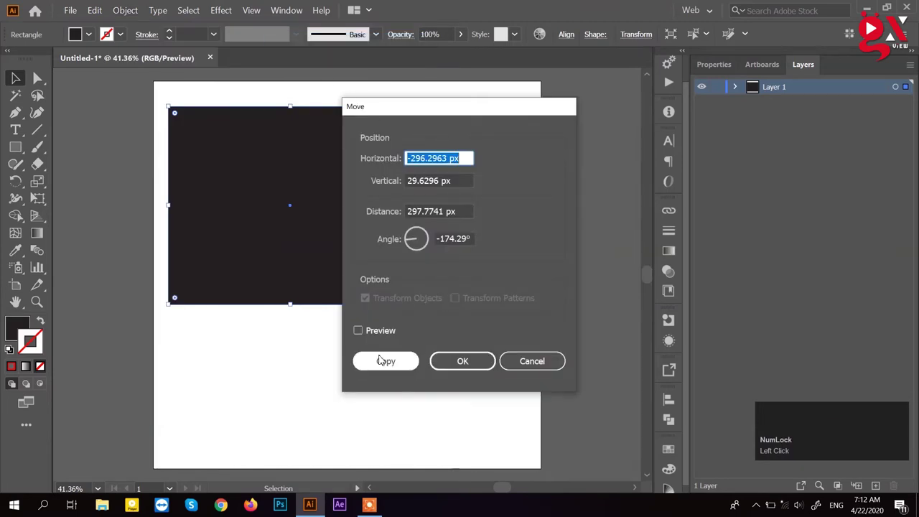
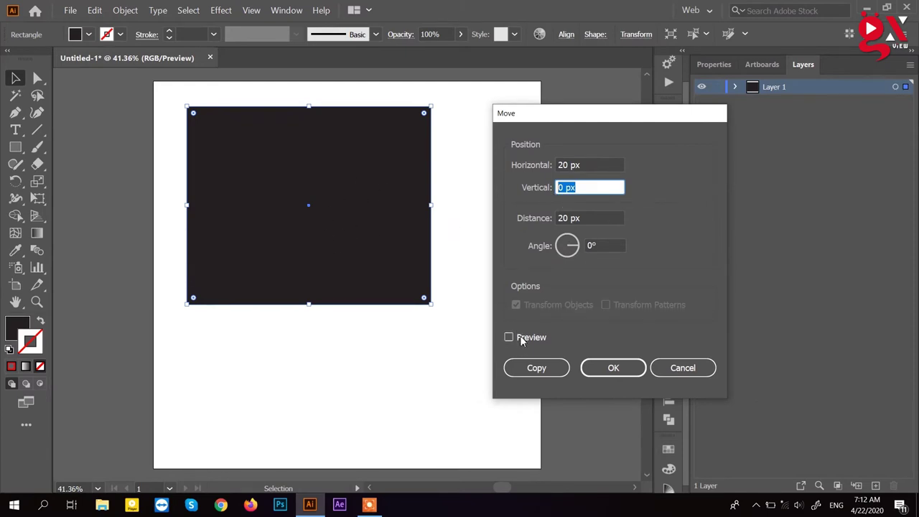
Turn on live Preview so the rectangle's shifted position shows on the artboard.
left_click(524, 341)
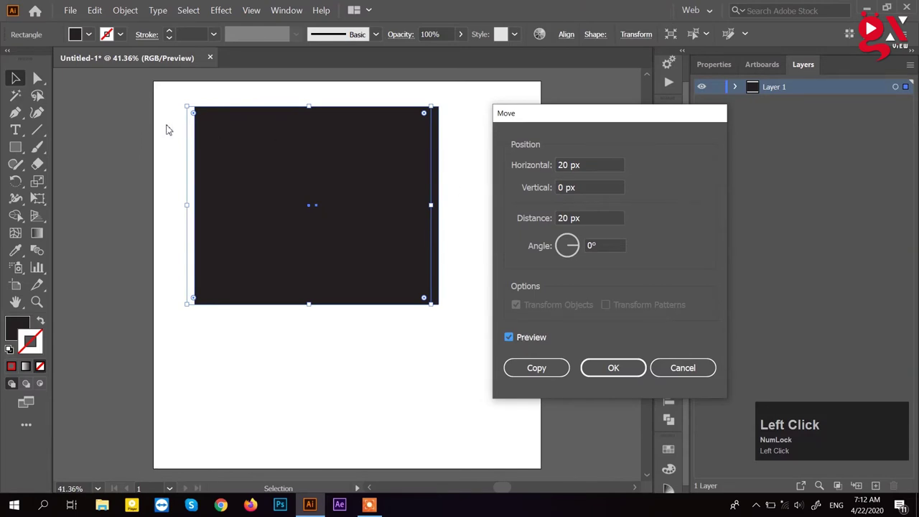
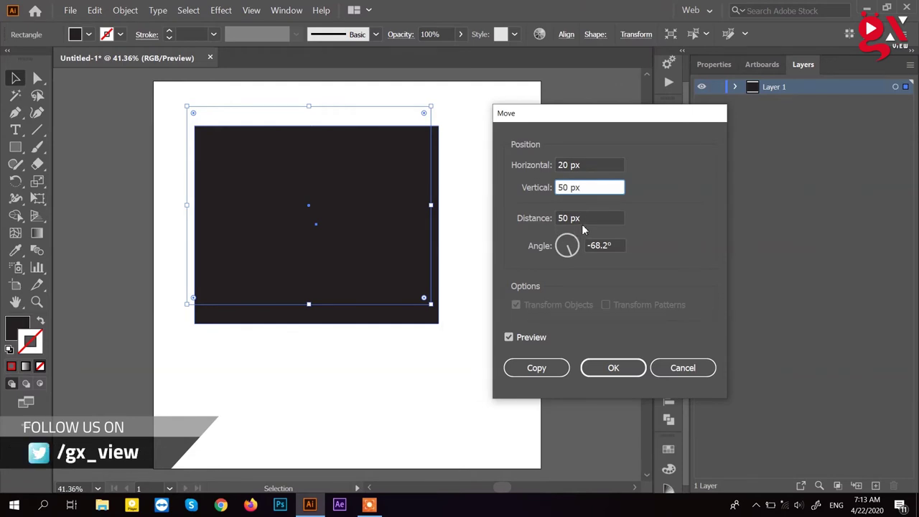
Try other offset directions on the Angle dial, then cancel the move without applying.
left_click_drag(579, 255, 577, 245)
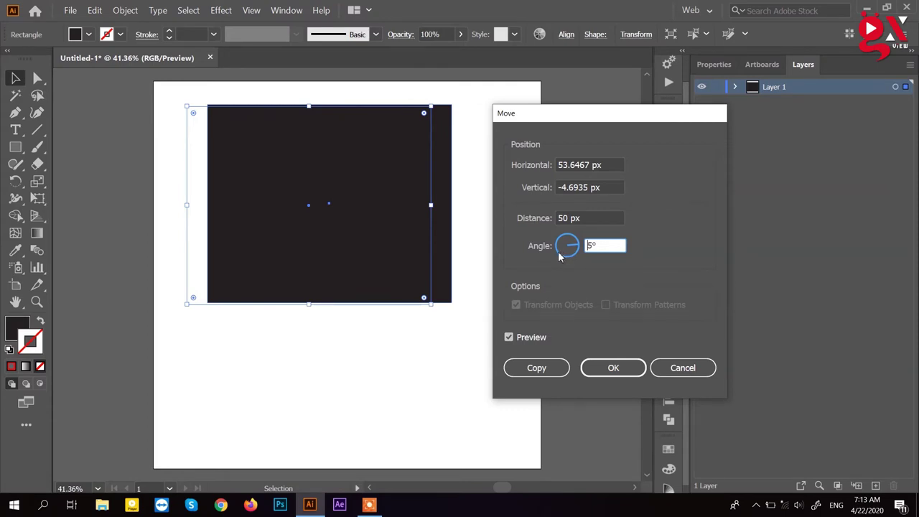
left_click(559, 256)
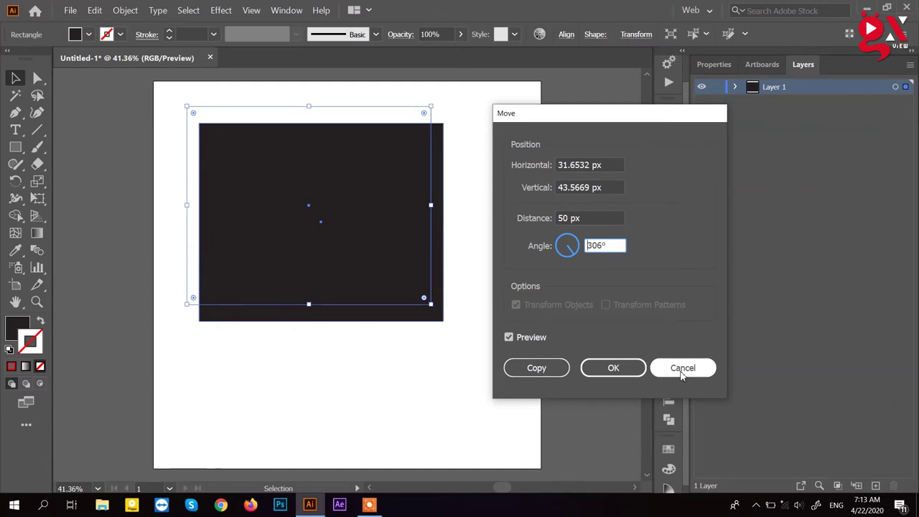
left_click(628, 373)
Undo, reopen Move and make a copy of the rectangle offset 48.1481 px right and 50 px down.
key("ctrl+z")
left_click(127, 16)
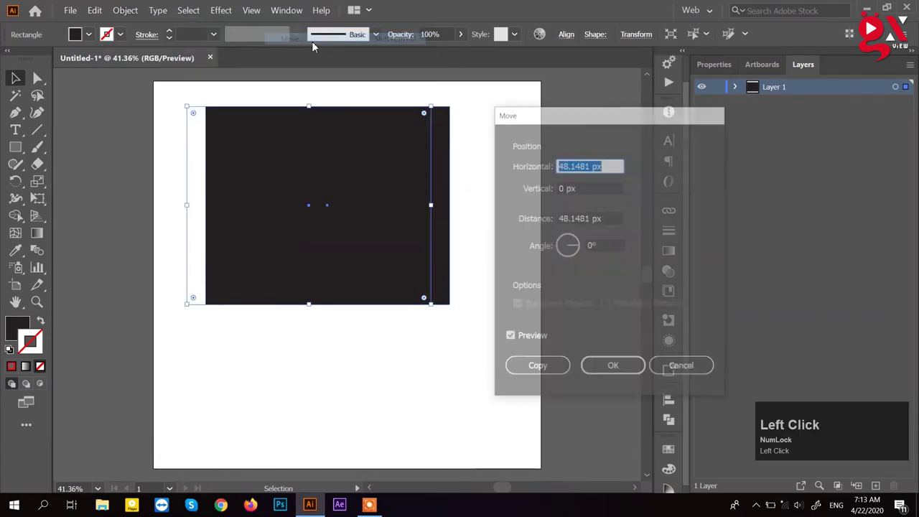
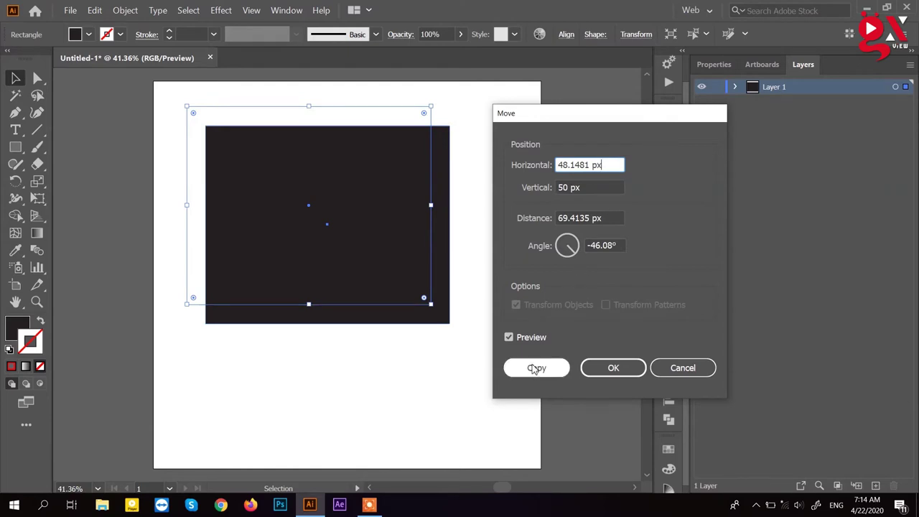
left_click(536, 367)
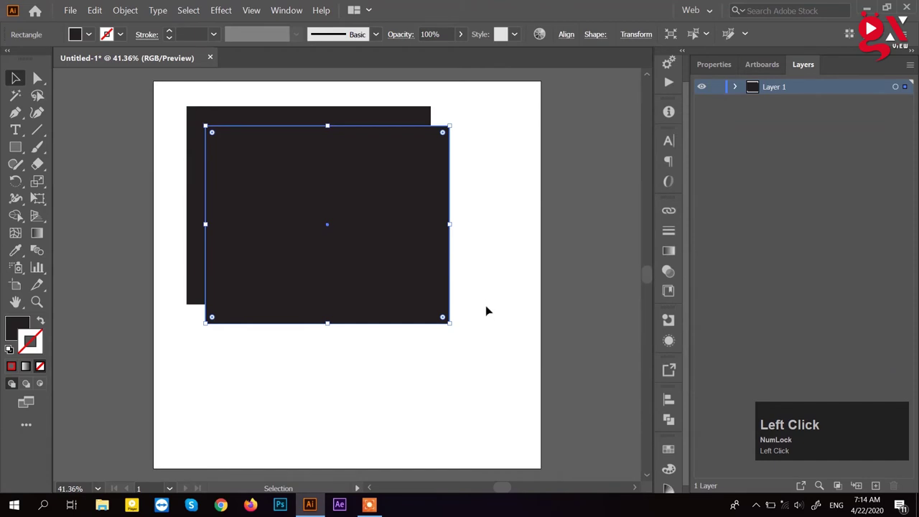
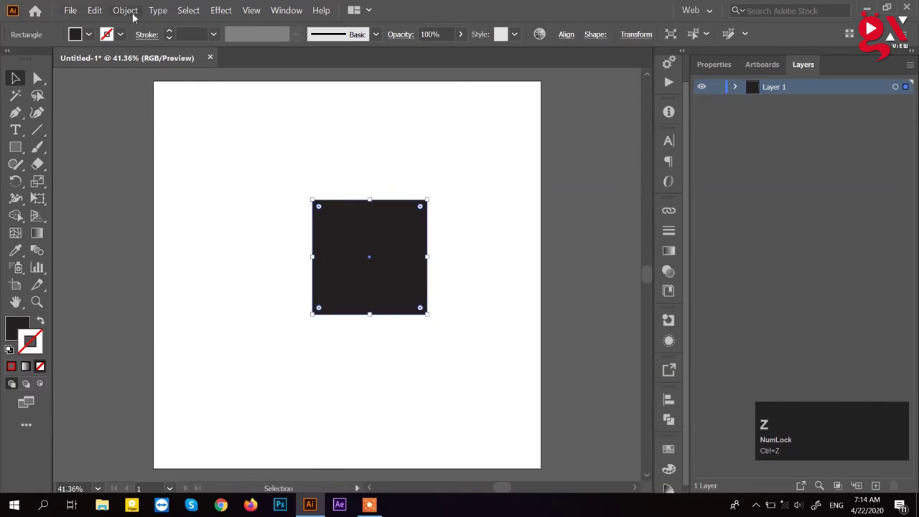
Preview the dark square rotated by 15° in the Rotate settings.
left_click(142, 17)
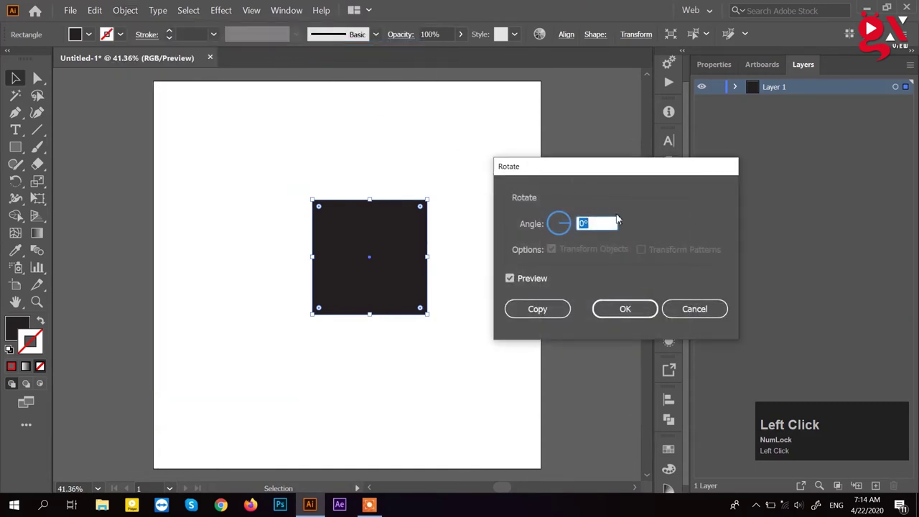
left_click(537, 284)
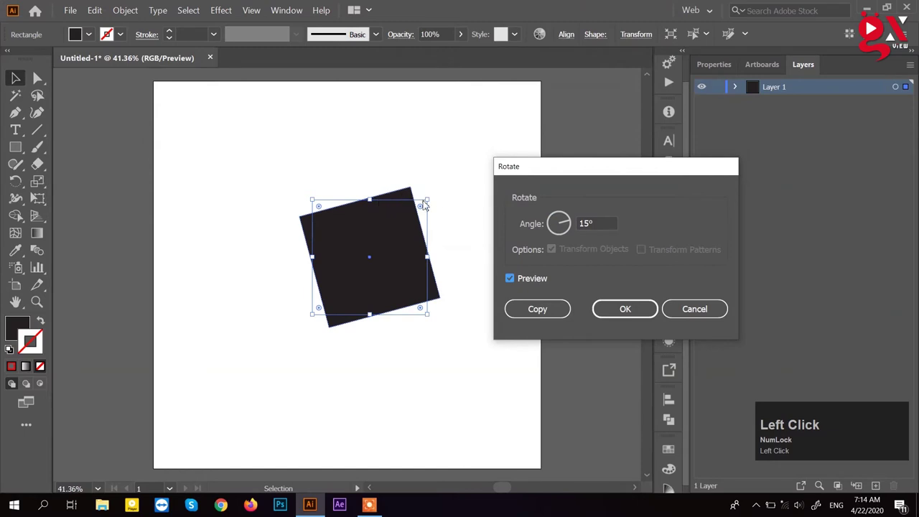
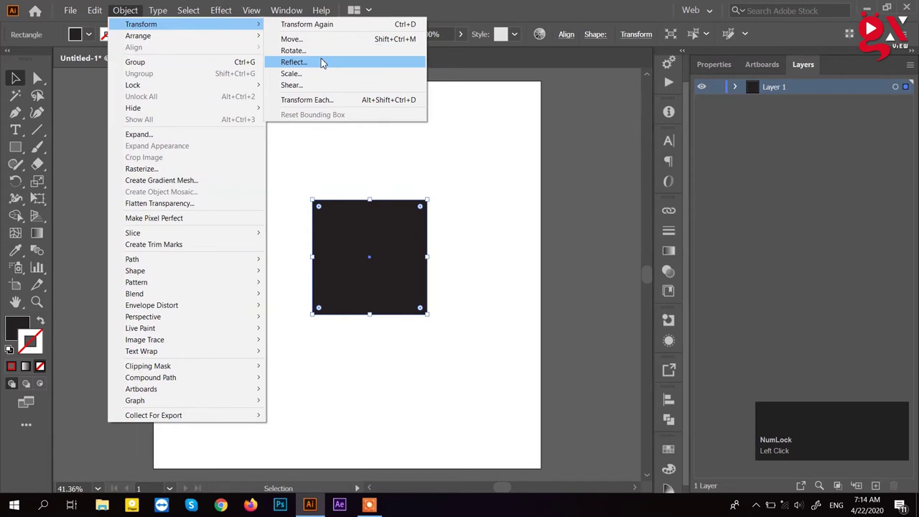
Dismiss the transformation list, leaving the square upright and deselected.
left_click(471, 174)
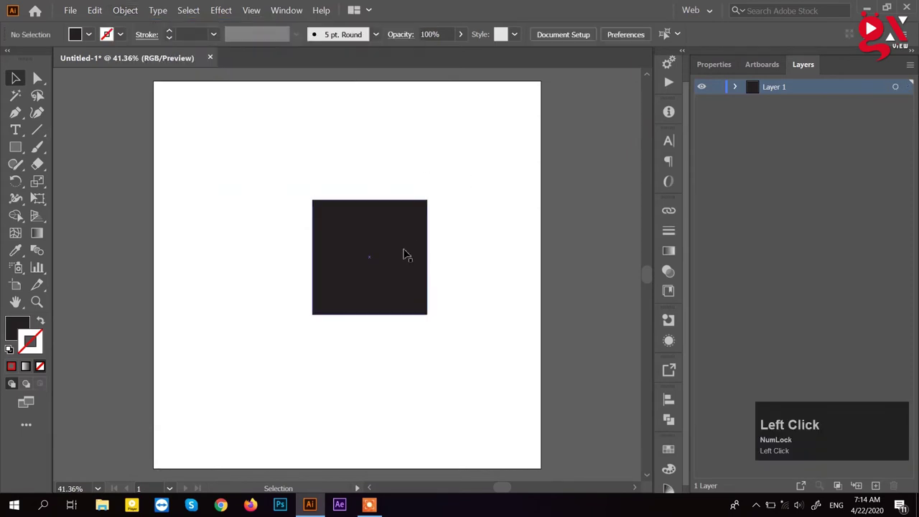
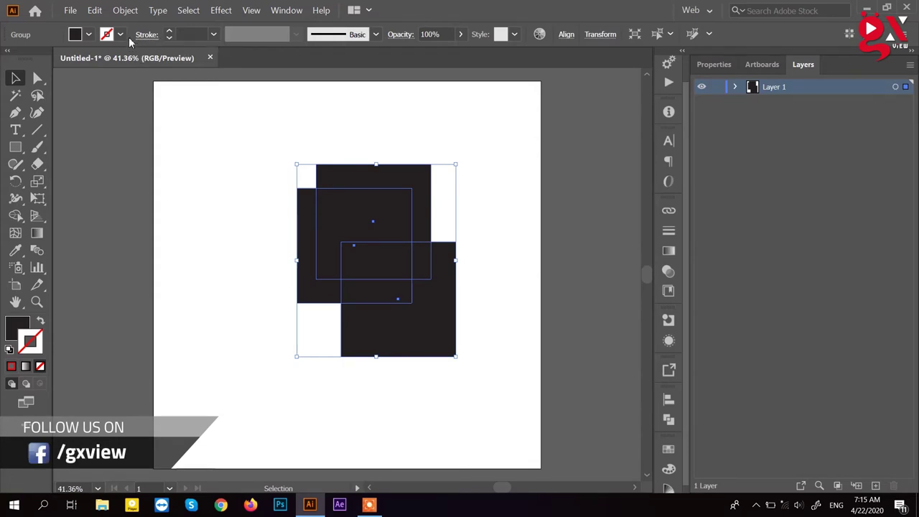
Preview the group of three staggered squares mirrored across the vertical axis.
left_click_drag(130, 13, 562, 306)
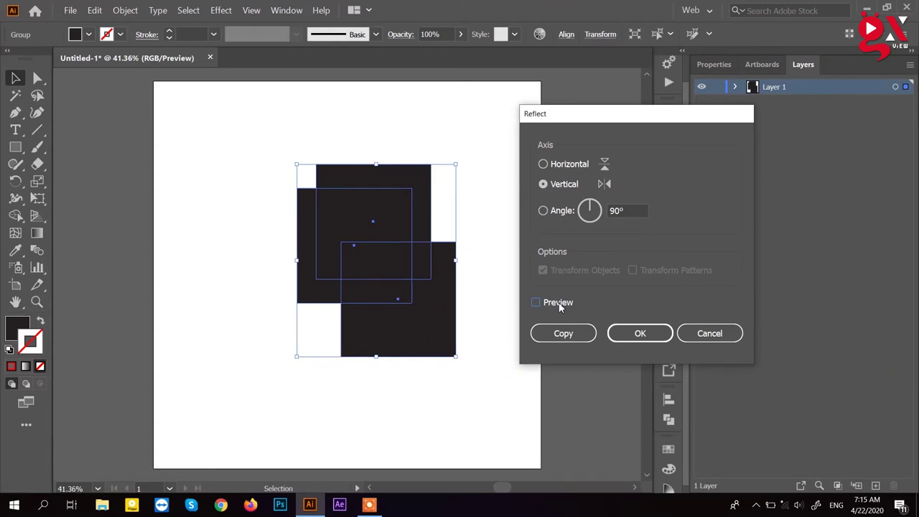
left_click(563, 306)
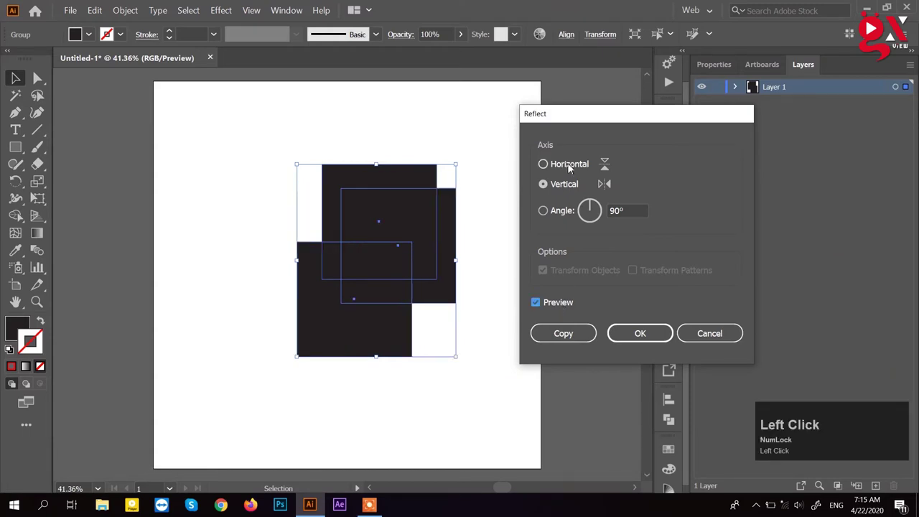
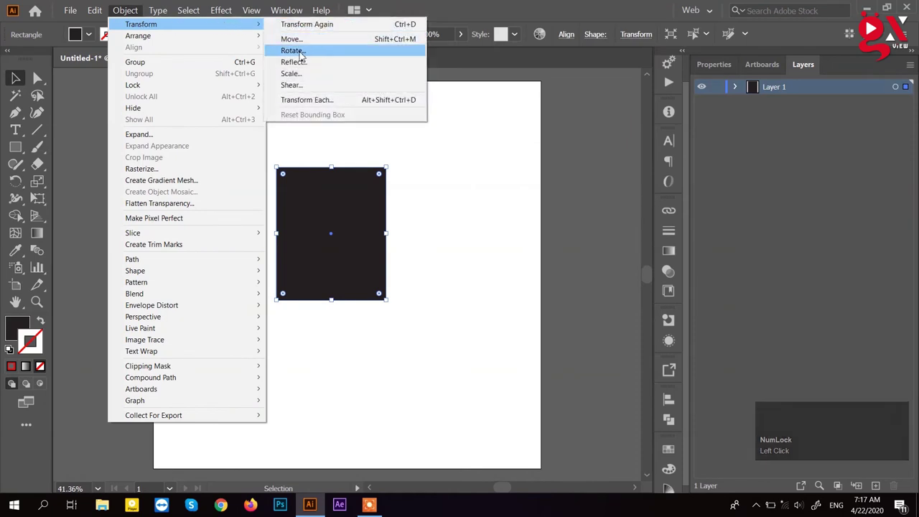
Move the dark rectangle slightly up and to the left on the artboard.
left_click_drag(462, 193, 294, 20)
left_click(294, 20)
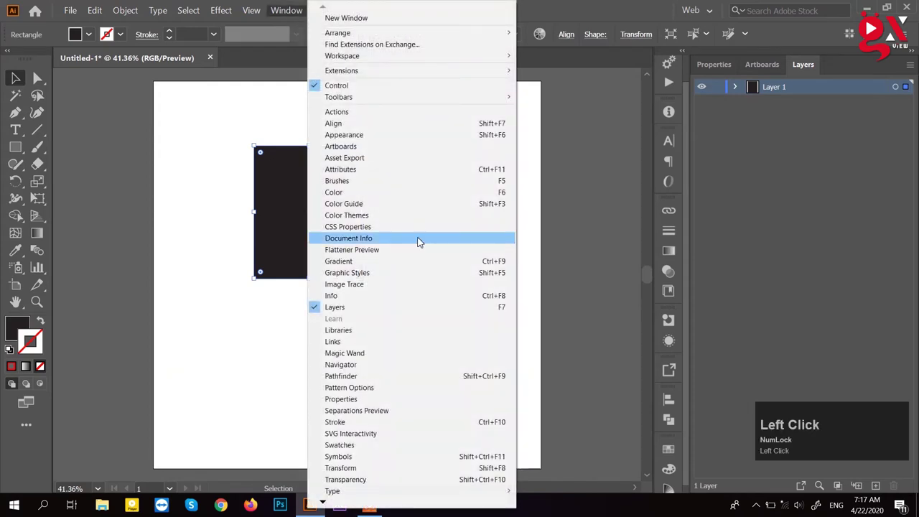
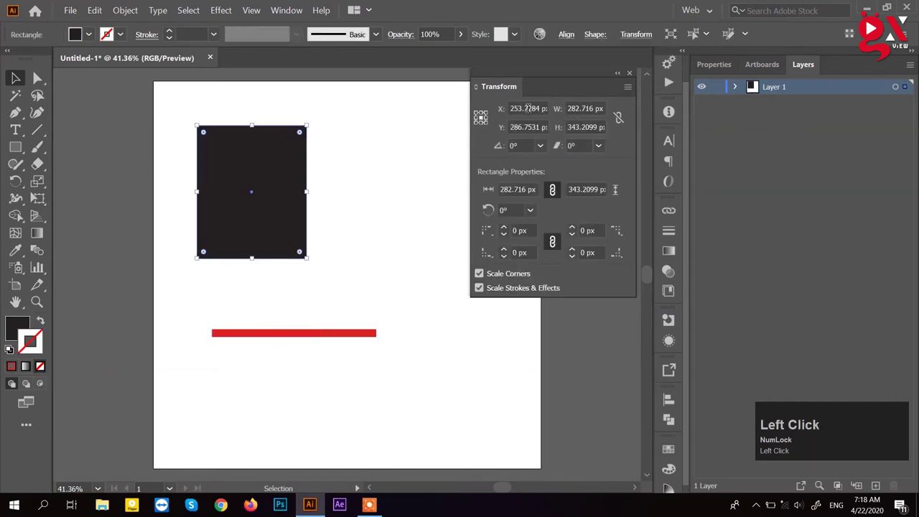
Select the X field to enter a new horizontal position of 200 for the rectangle.
key("ctrl+a")
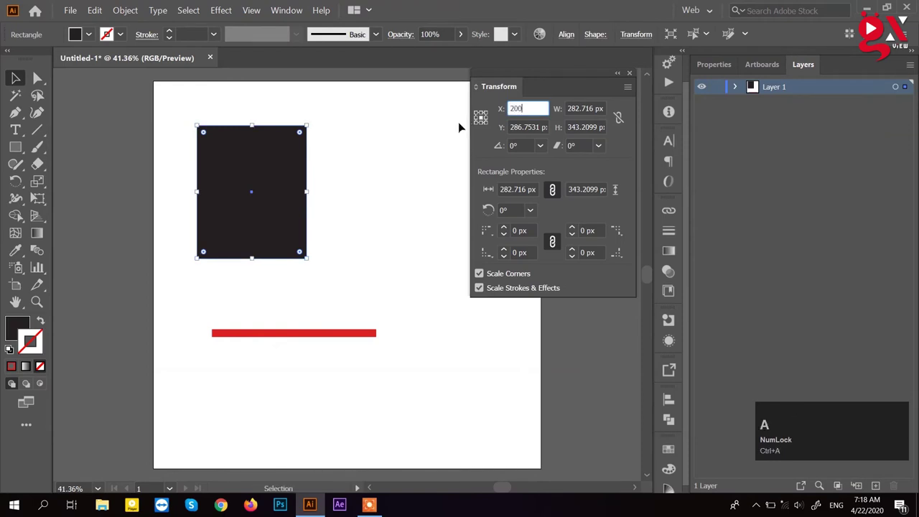
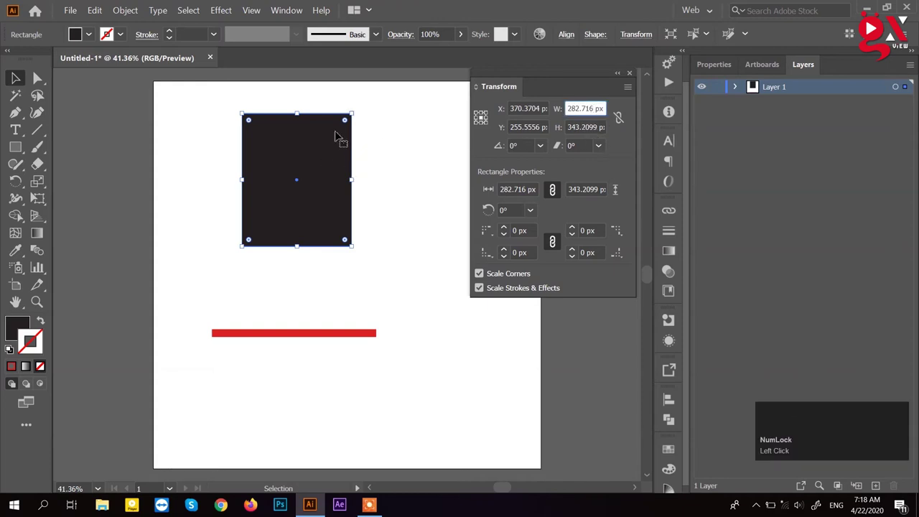
Select the W field to enter a new width of 300 px for the rectangle.
key("ctrl+a")
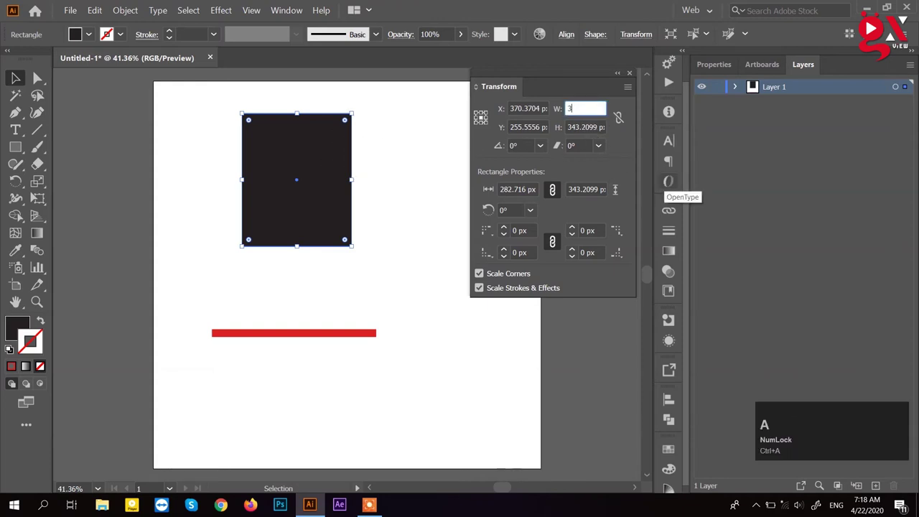
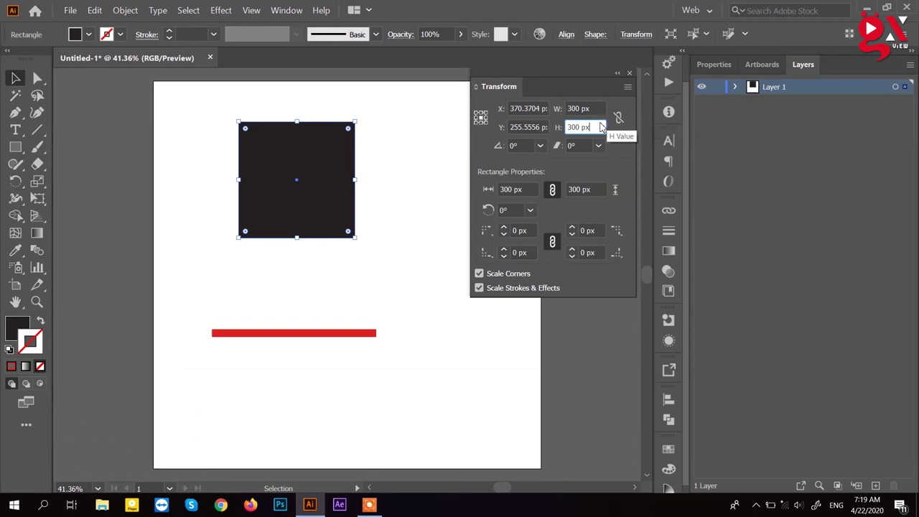
Lock width and height proportions for the 500 px square and cancel the typed 45° rotation.
left_click(622, 121)
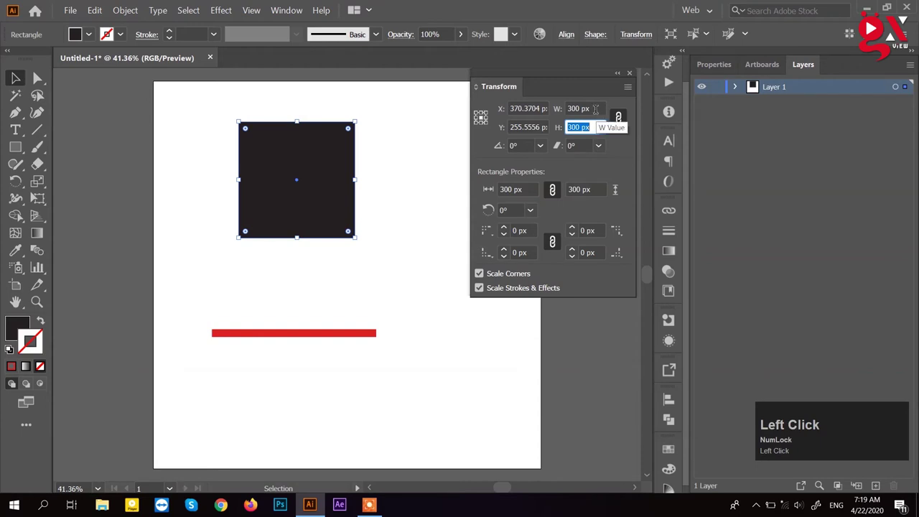
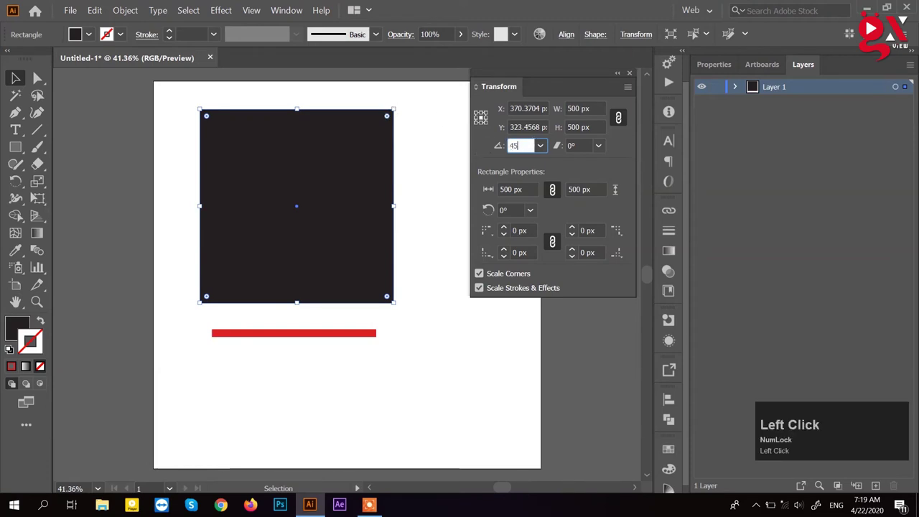
key("ctrl+z")
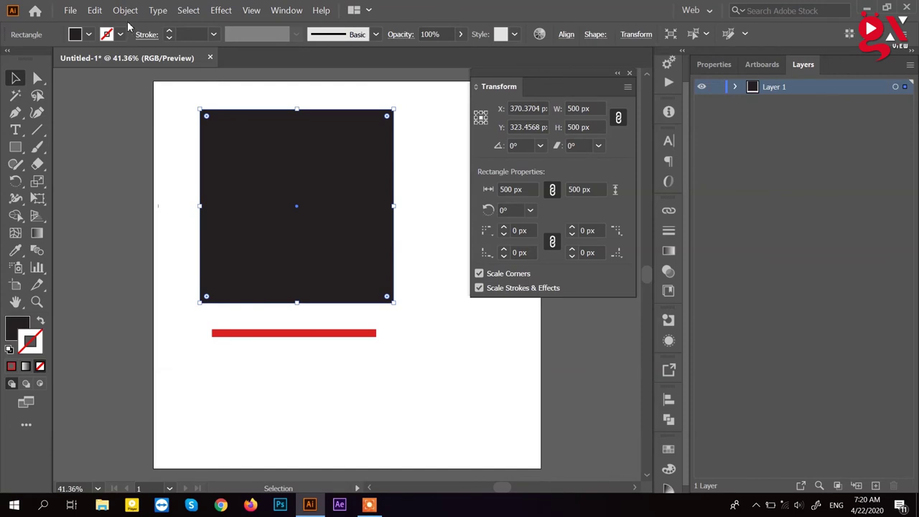
left_click(18, 84)
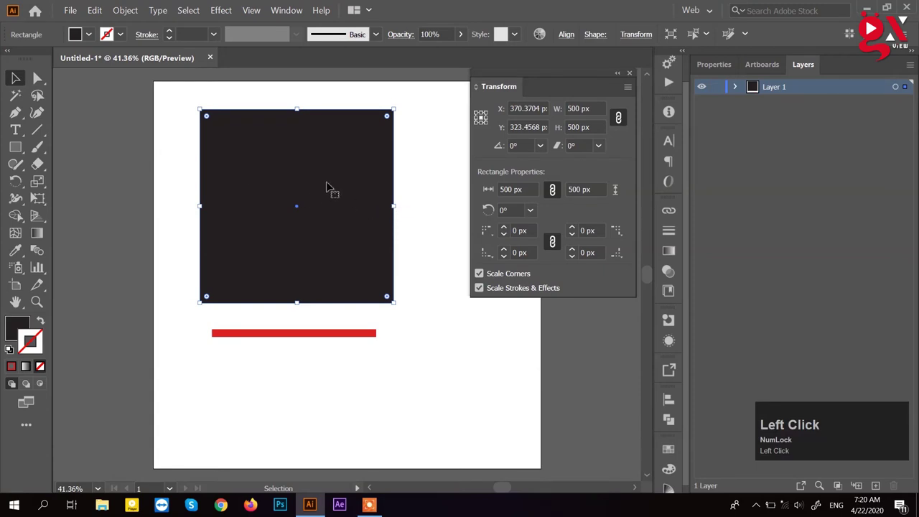
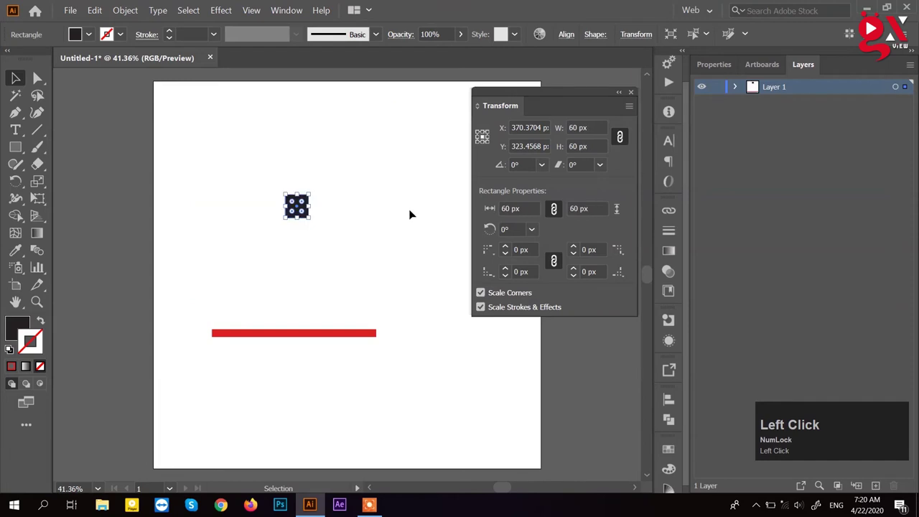
key("ctrl+z")
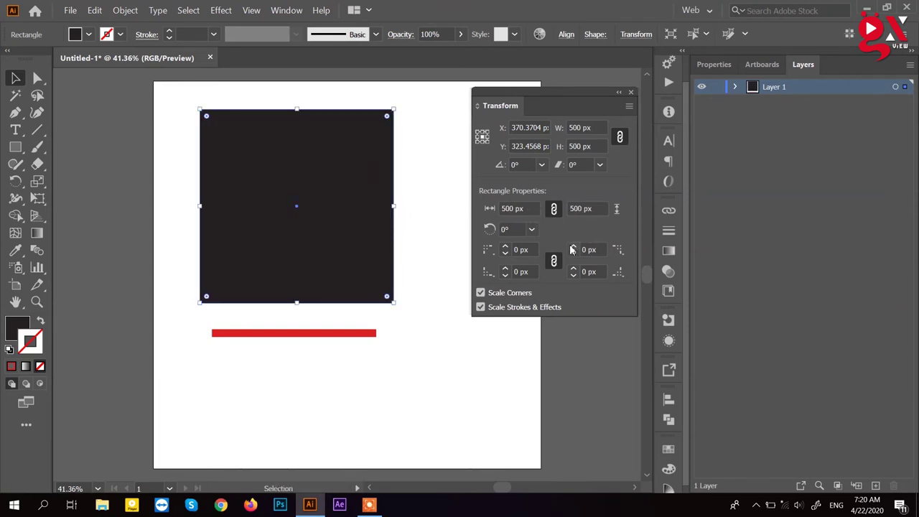
Deselect everything on the artboard, leaving the 500 px square unselected.
left_click(435, 228)
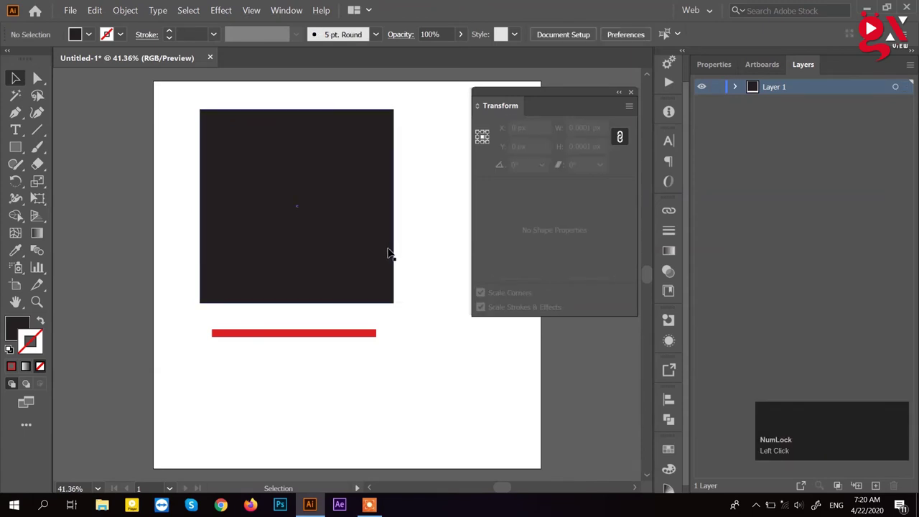
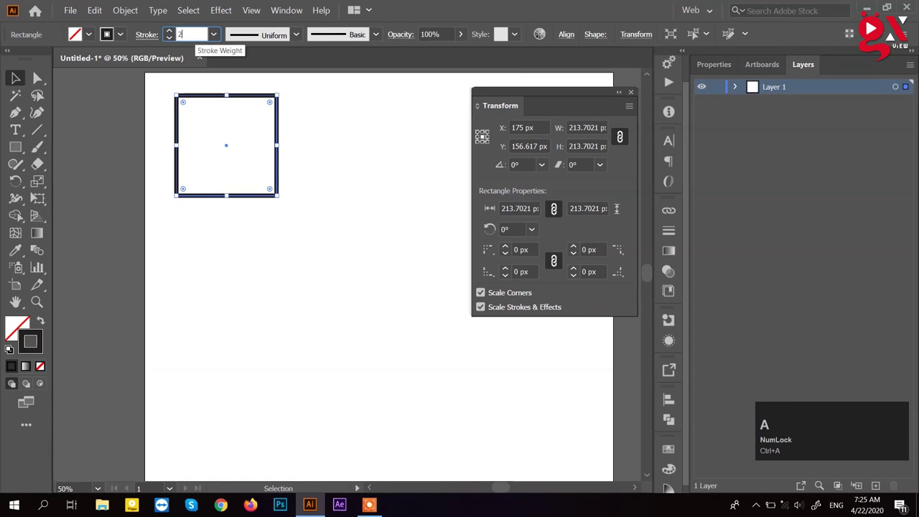
Zoom out and reselect the outlined 213.7 px square with corner and stroke scaling off.
left_click(329, 175)
scroll("down", 3)
left_click_drag(322, 168, 496, 314)
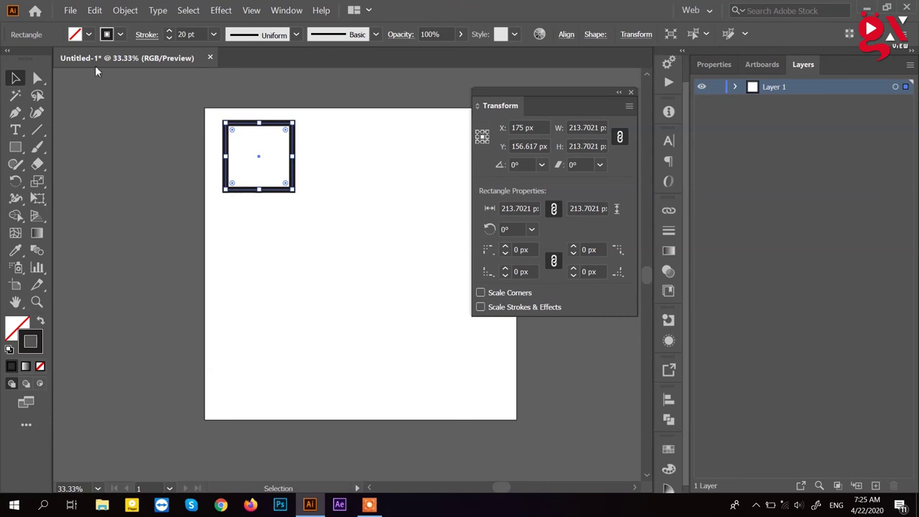
Browse the Edit commands, then drag the square's bounding box to resize it keeping its stroke thickness.
left_click(91, 17)
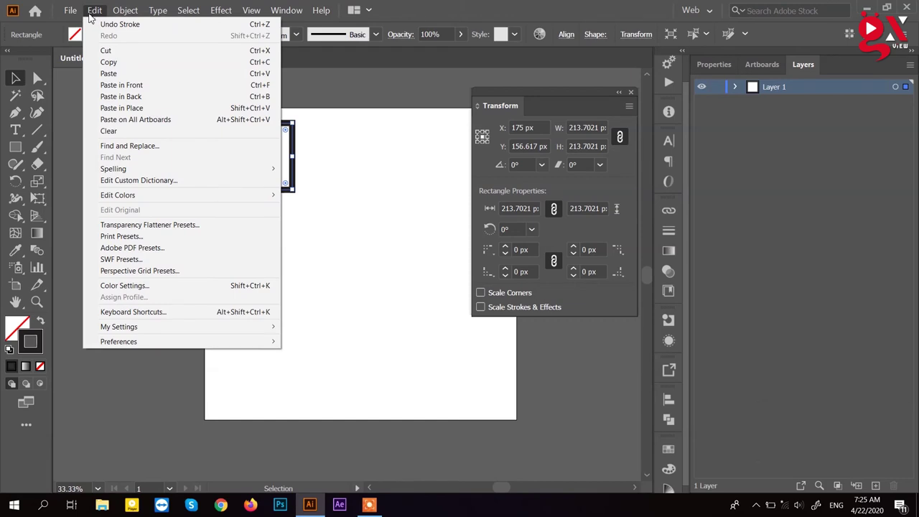
left_click_drag(374, 173, 432, 284)
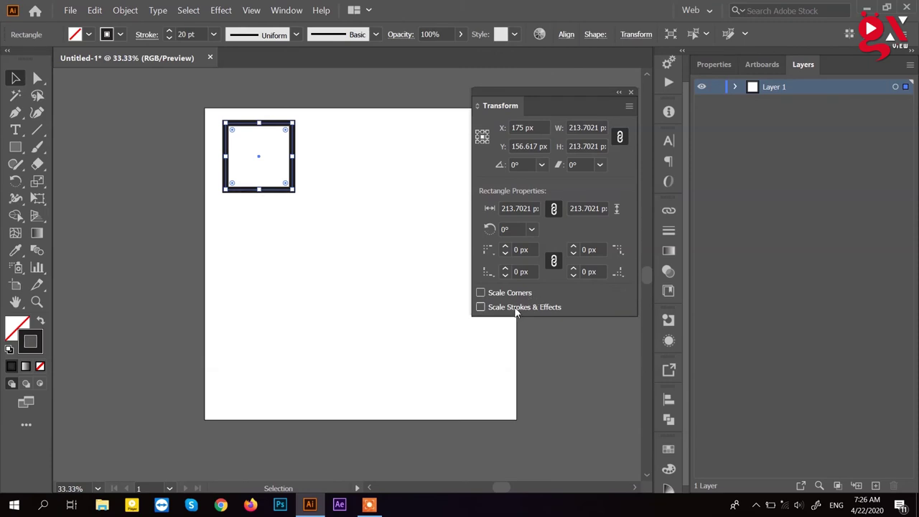
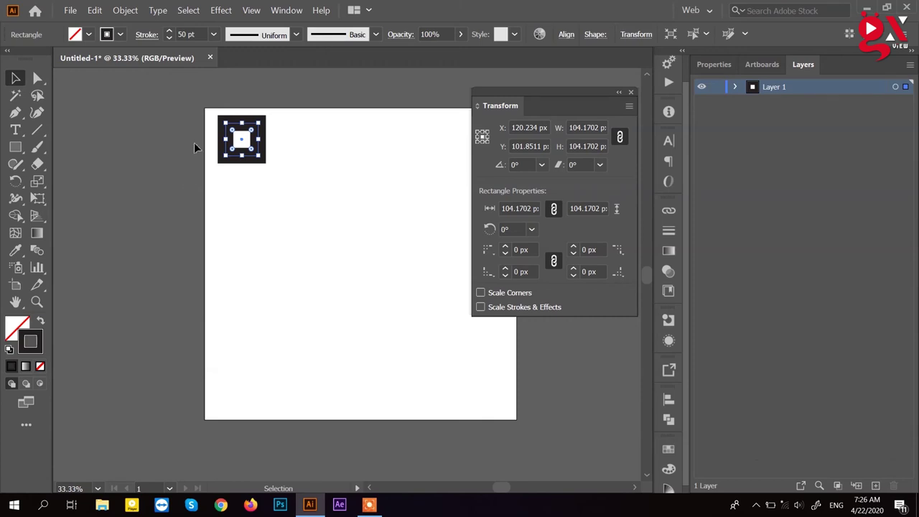
Undo the scale to restore the 547.66 px square with 50 pt stroke, and uncheck Scale Corners and Scale Strokes & Effects.
key("ctrl+z")
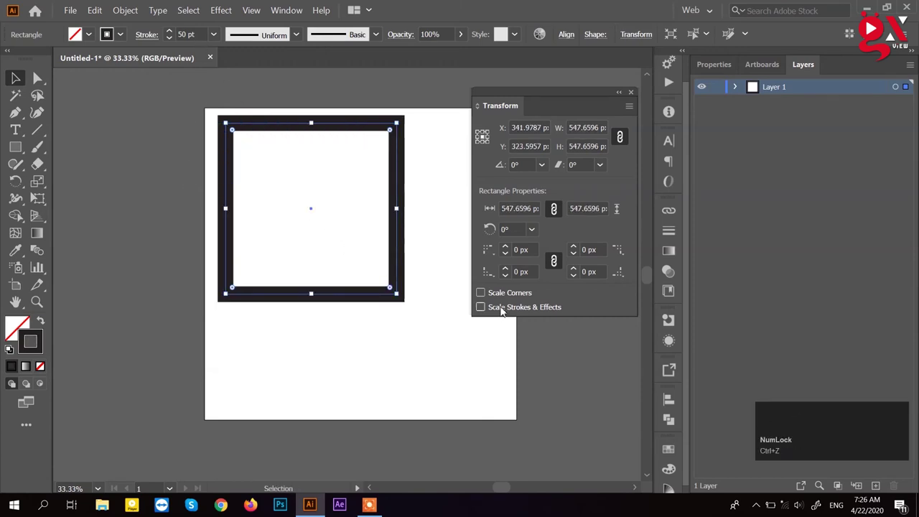
left_click(503, 312)
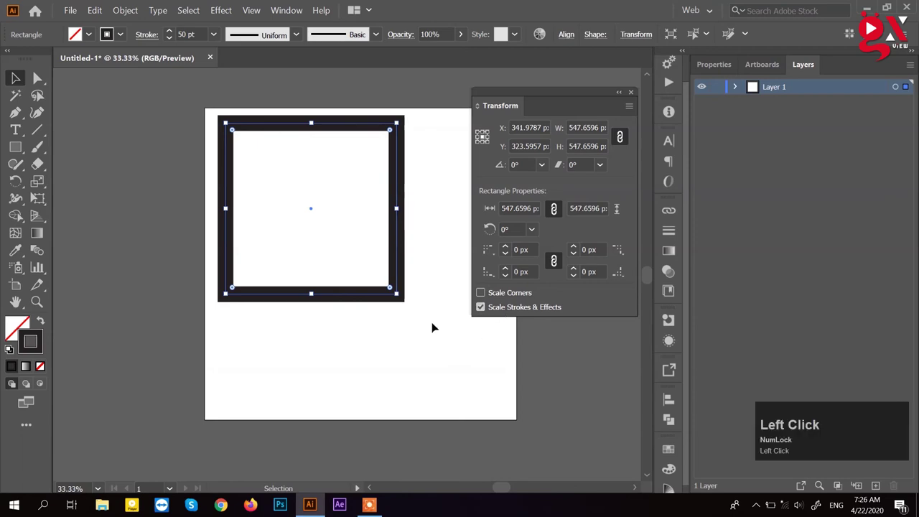
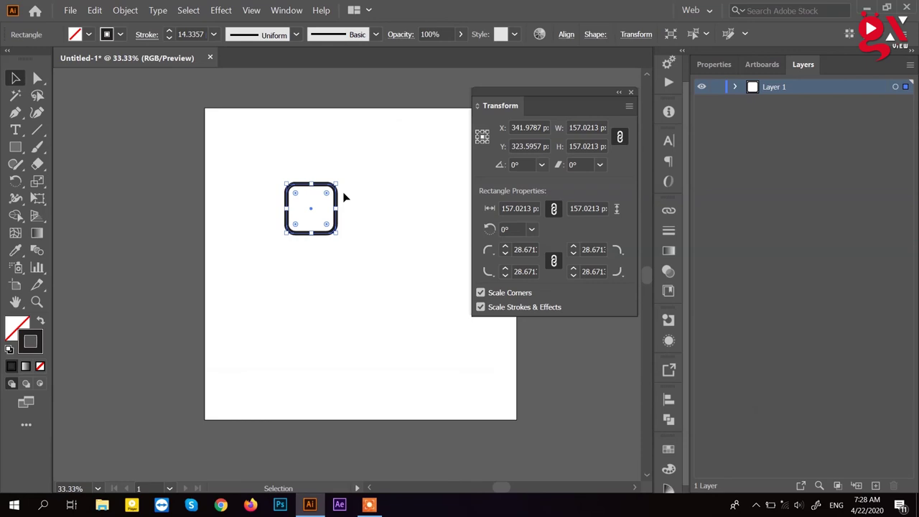
left_click(419, 190)
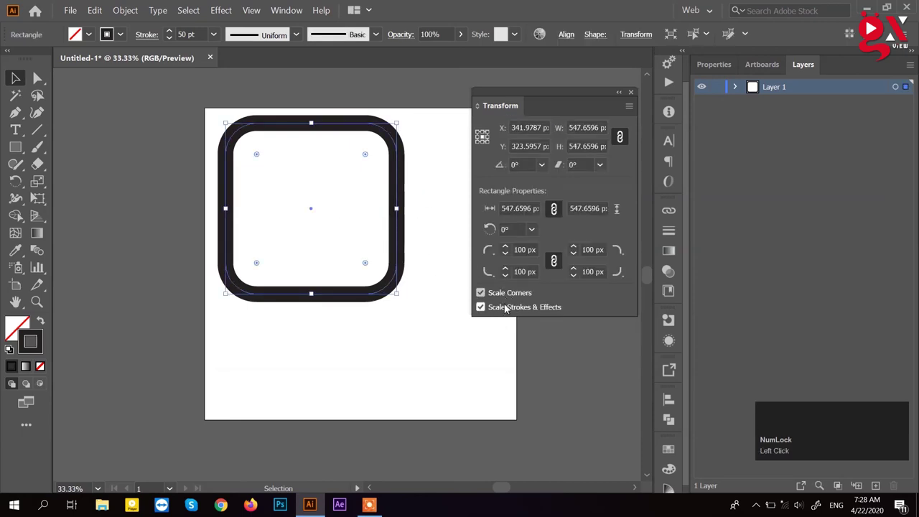
left_click(491, 299)
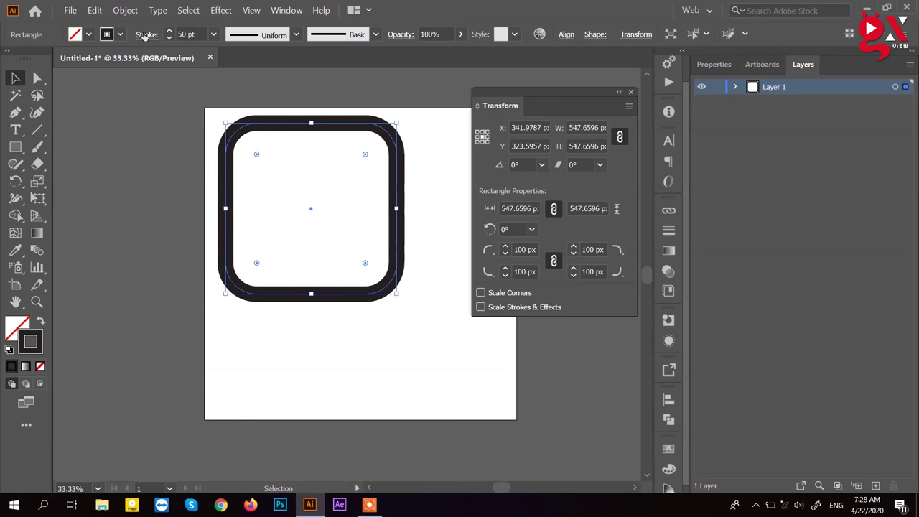
Bring up the Preferences categories from the Edit menu.
left_click(96, 14)
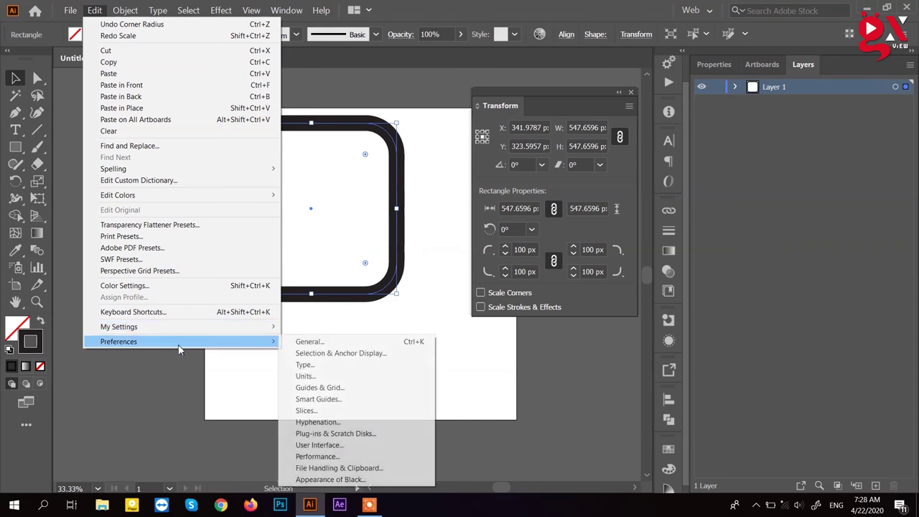
left_click(181, 349)
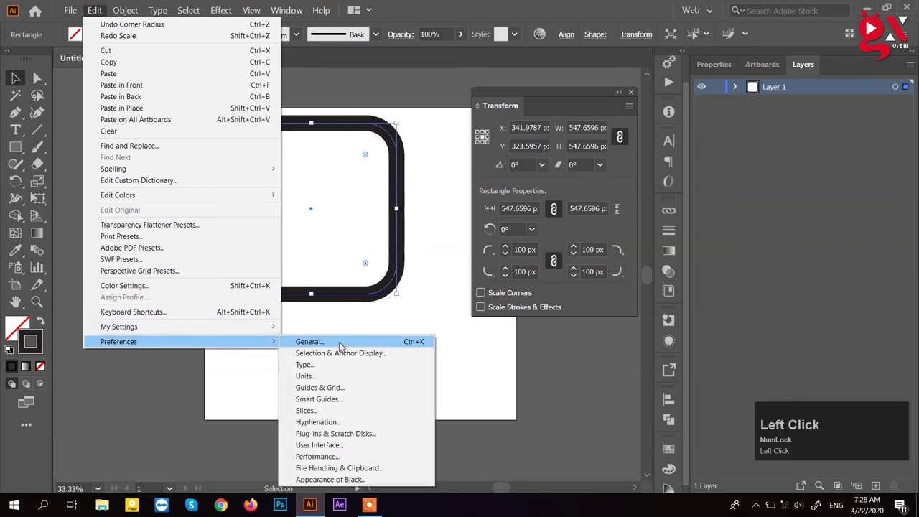
In General preferences, switch on Scale Corners and Scale Strokes & Effects.
left_click(342, 346)
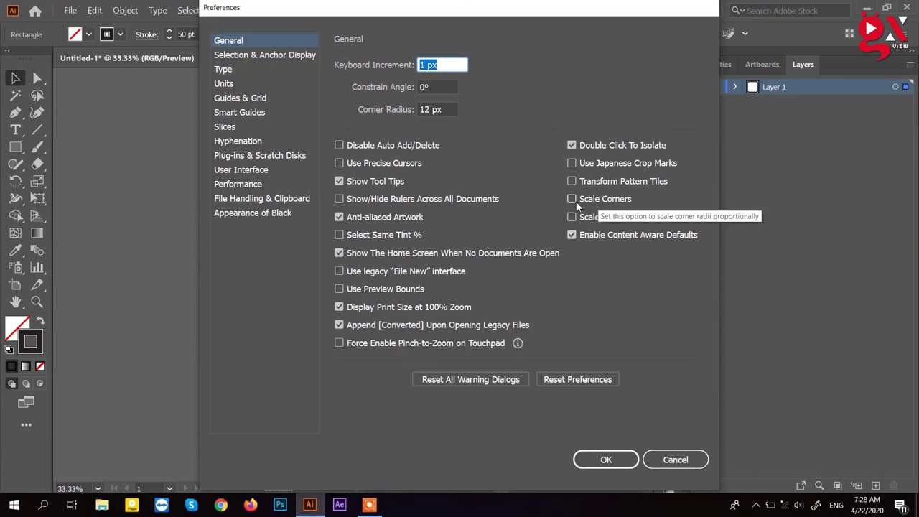
left_click(572, 204)
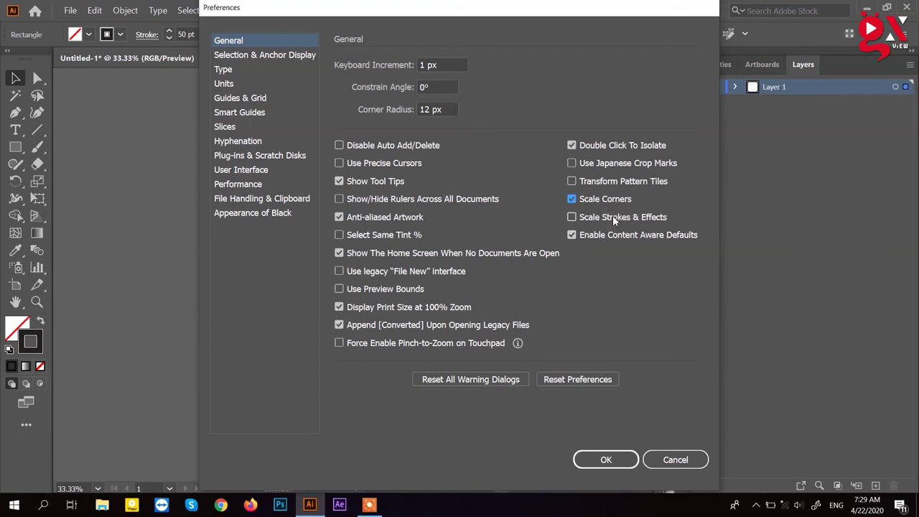
double_click(615, 220)
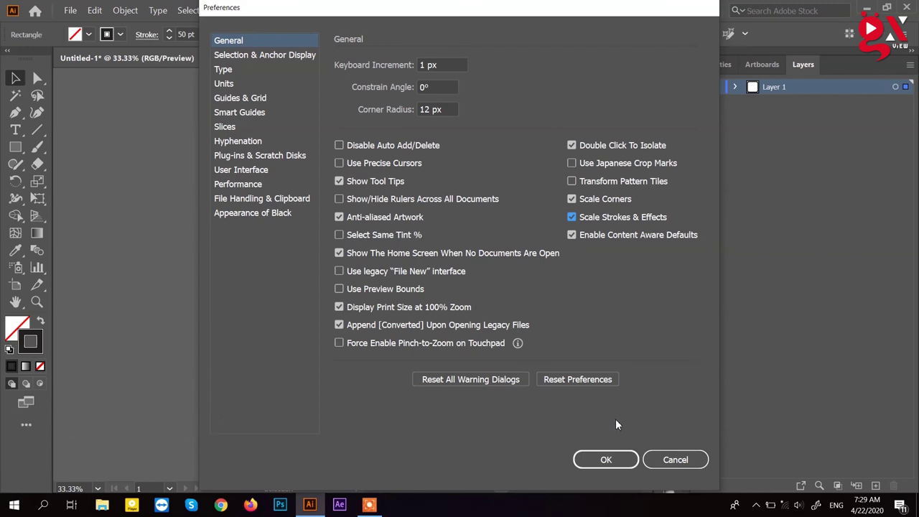
Confirm the preferences and move the Transform panel aside on the workspace.
left_click(613, 467)
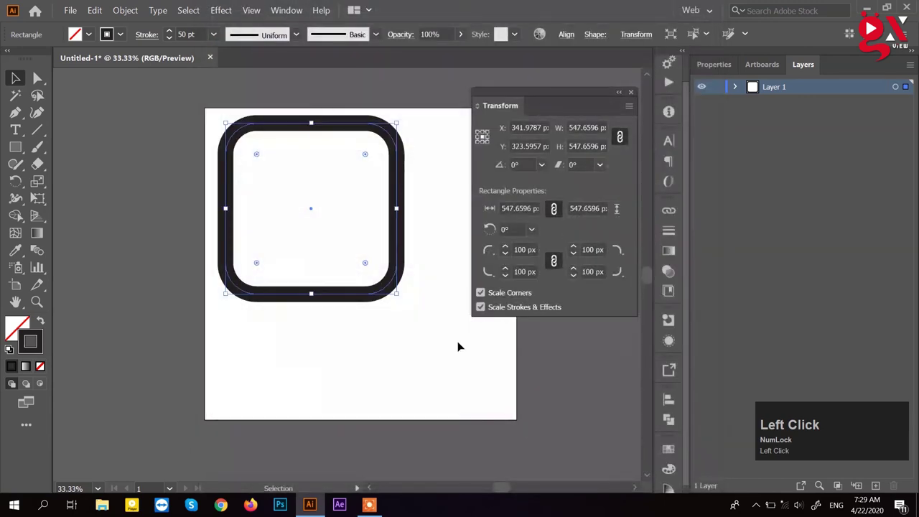
left_click_drag(427, 247, 532, 310)
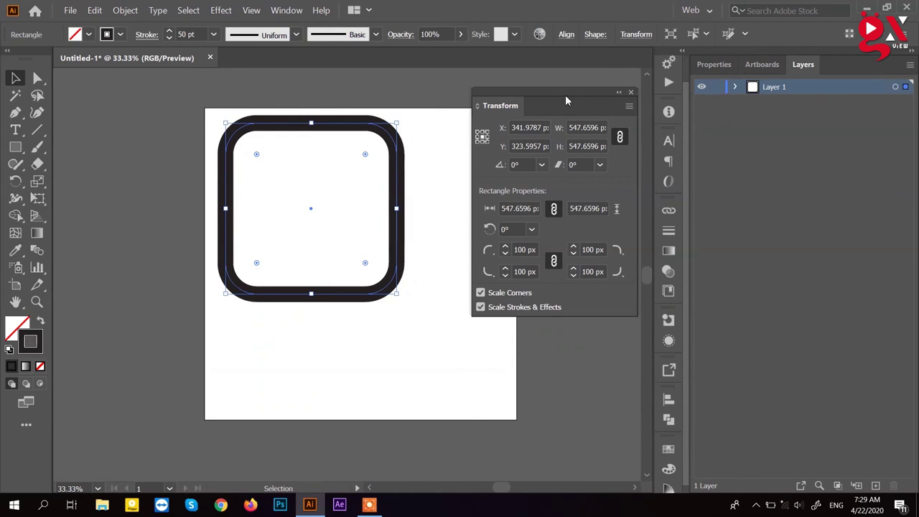
left_click_drag(569, 99, 421, 124)
left_click_drag(421, 124, 423, 167)
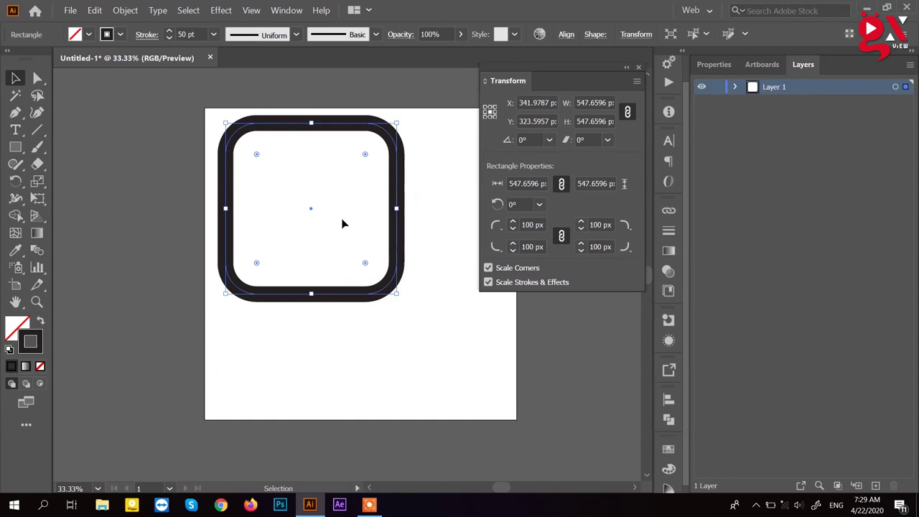
left_click_drag(437, 176, 434, 181)
Alt-drag the rounded square to duplicate it and fill both squares with red.
left_click_drag(435, 181, 737, 92)
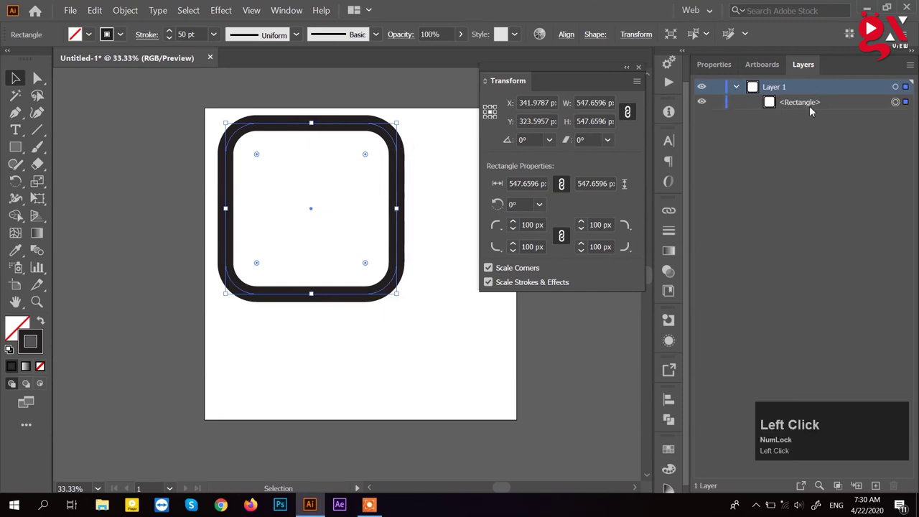
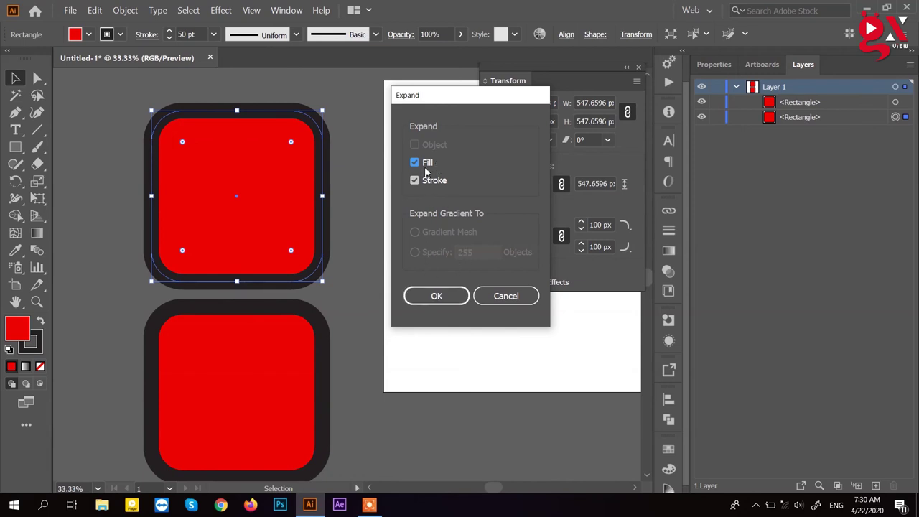
left_click_drag(425, 170, 814, 115)
Expand the top red square and reveal the group's compound path and rectangle in Layers.
key("ctrl+z")
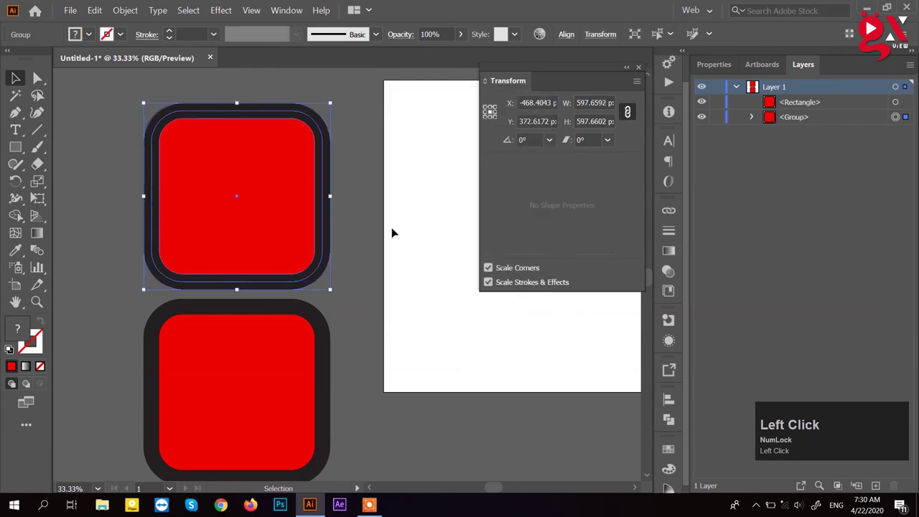
left_click(758, 121)
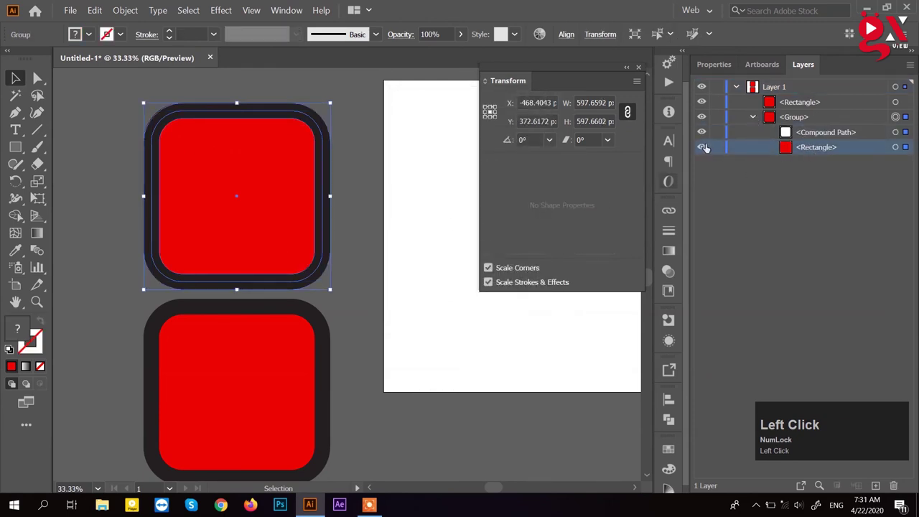